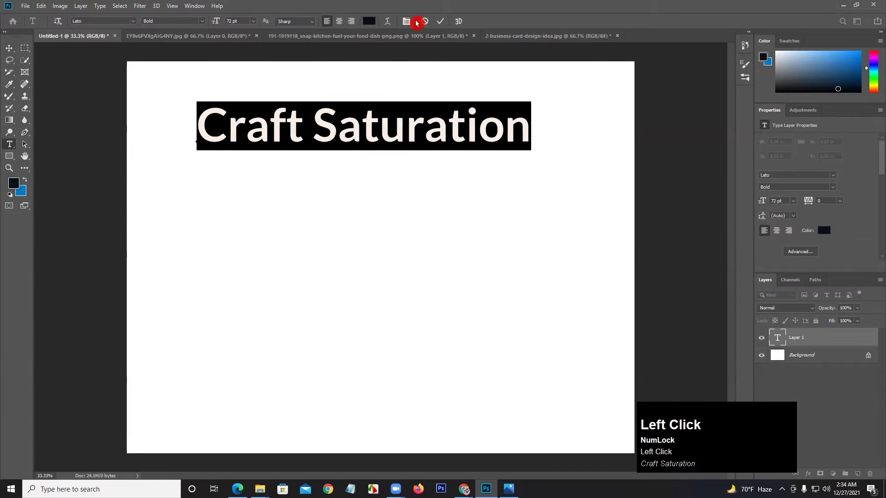
Add a Graphic Design line under Craft Saturation, then cancel the edit so the text layer is discarded.
drag(452, 23, 519, 115)
key(Return)
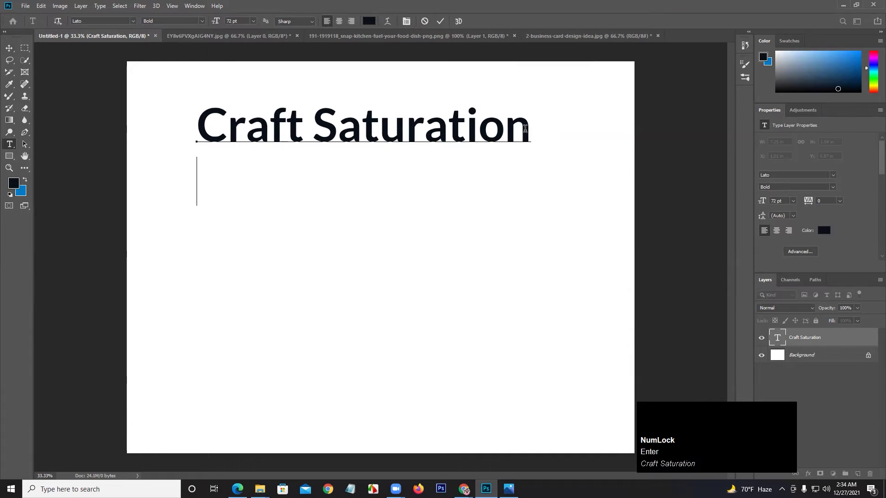
text(raphic)
key(space)
text(esign)
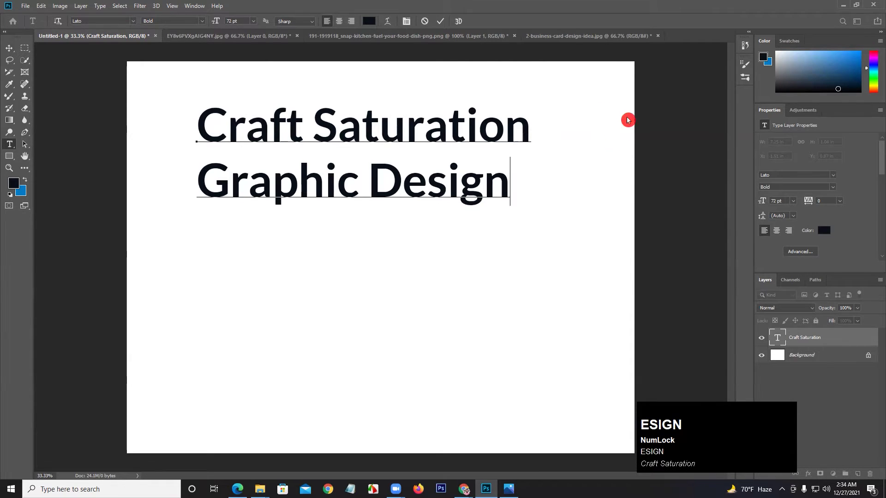
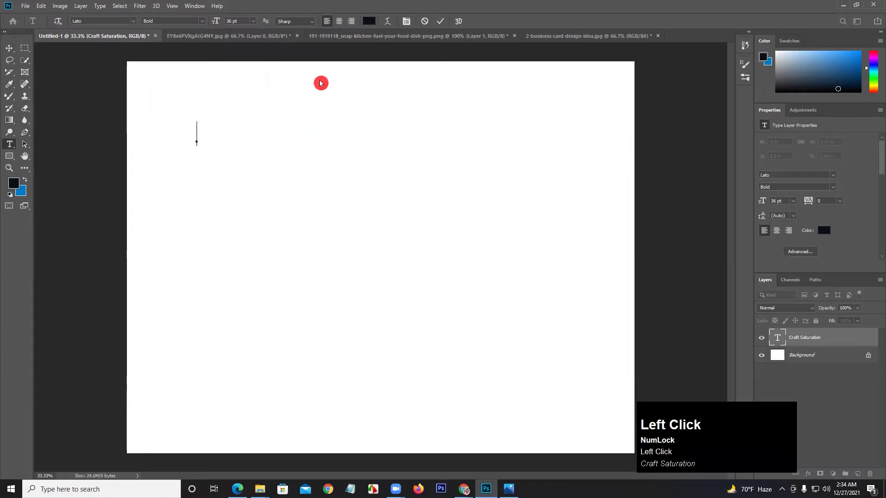
click(440, 26)
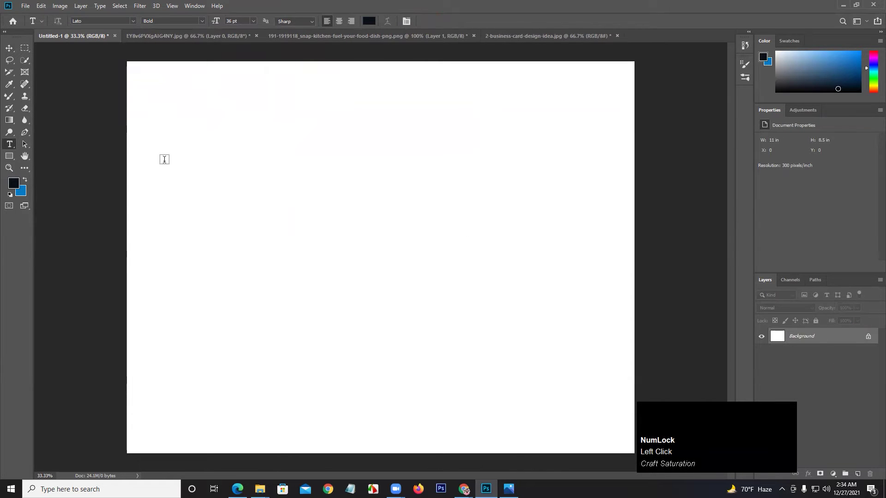
Pick the Horizontal Type Tool from the flyout and edit the Lorem Ipsum text into a Saturation word.
right_click(12, 149)
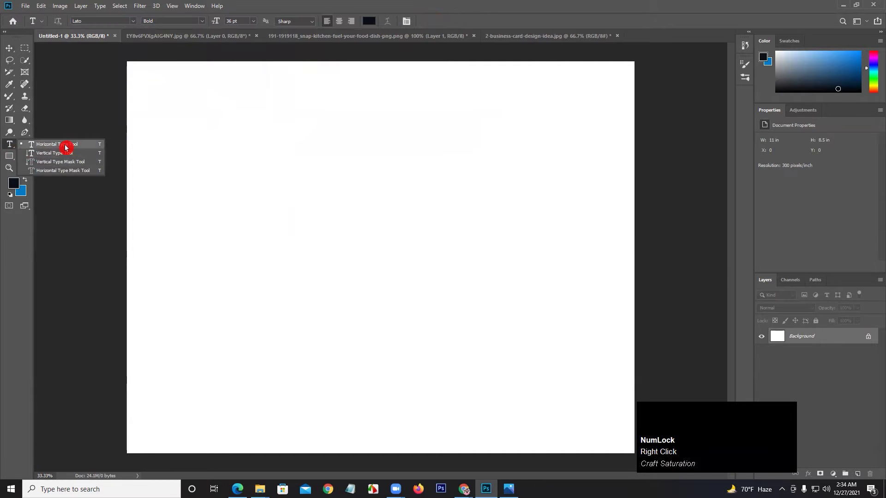
click(67, 150)
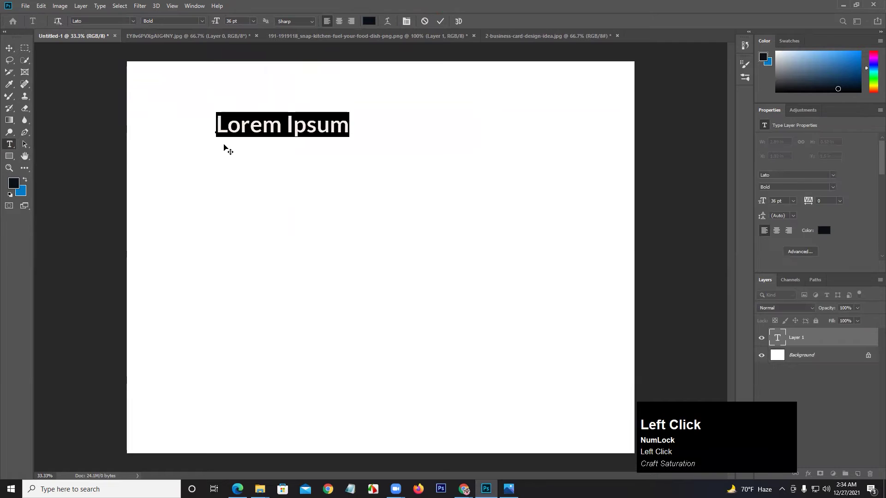
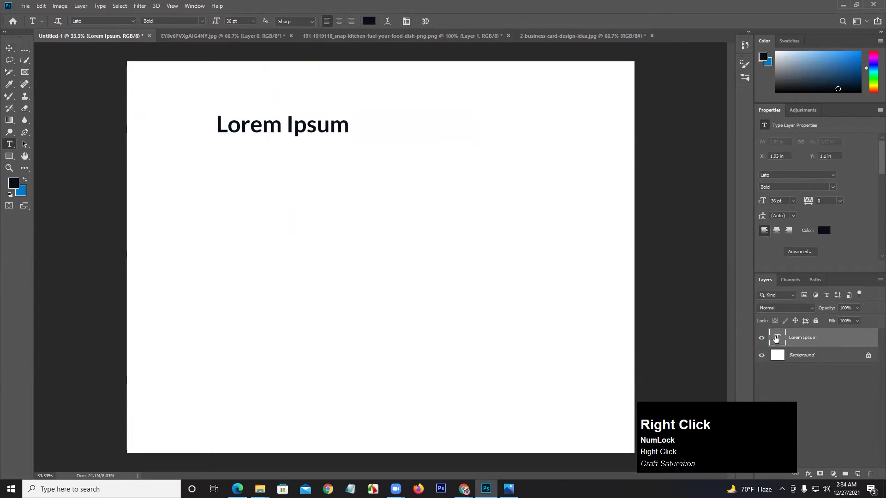
click(784, 248)
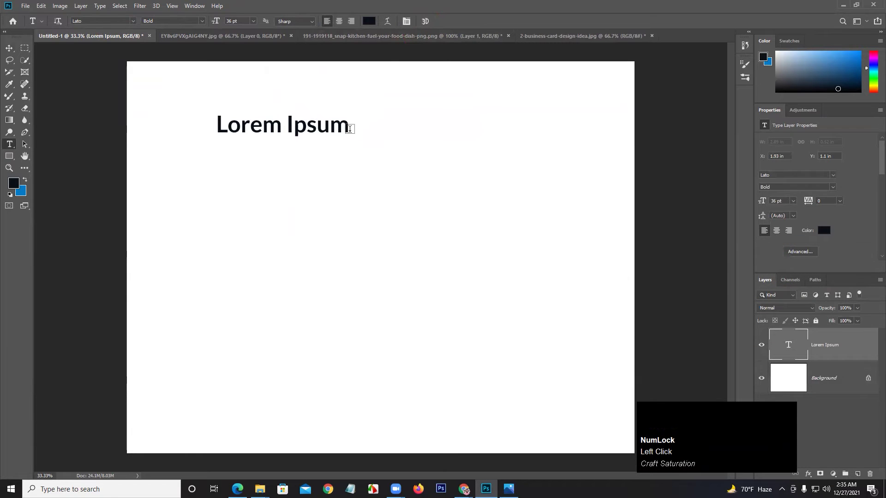
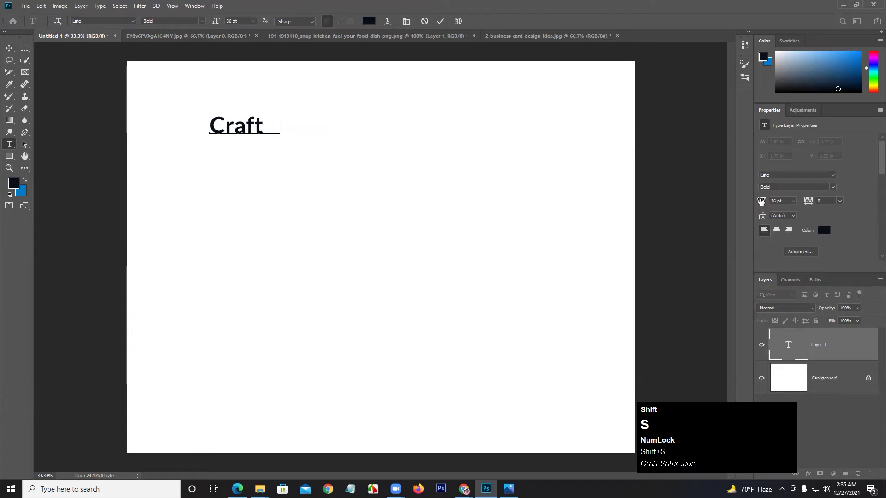
text(atura)
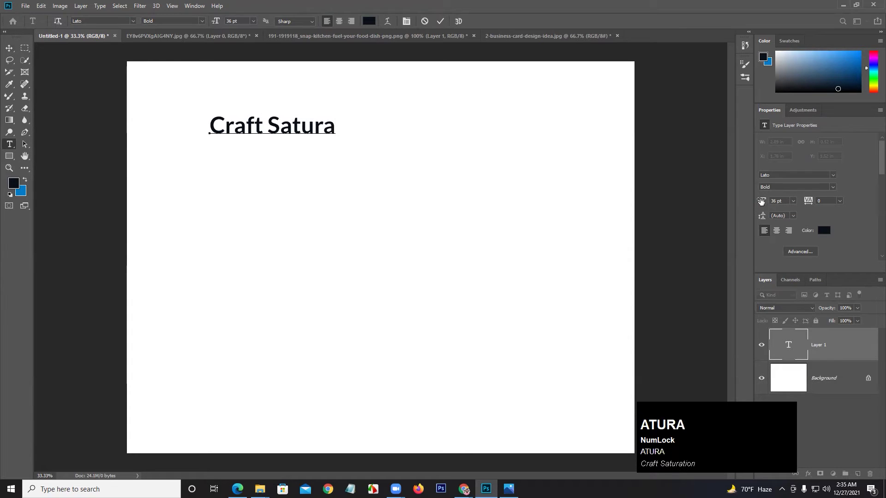
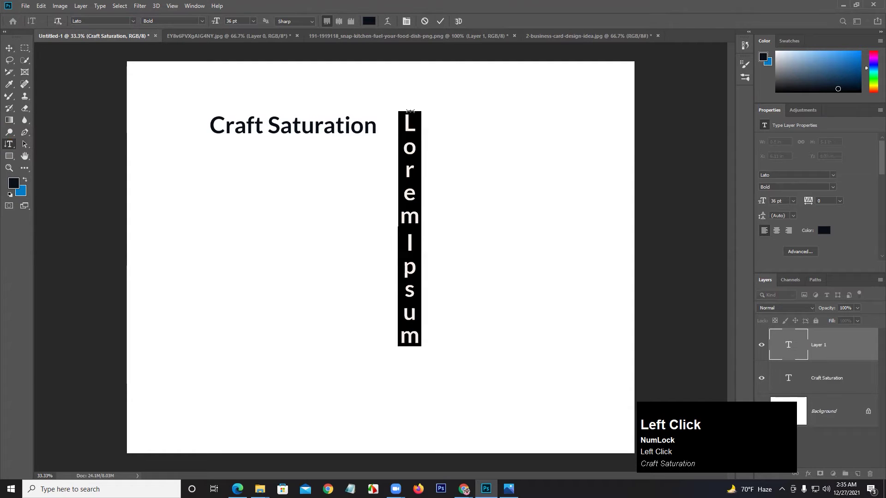
Set a vertical Graphic Design trial line, discard it, and reopen the type tool variants list.
text(raphic)
key(space)
text(esign)
drag(447, 25, 9, 149)
right_click(8, 149)
click(8, 150)
right_click(8, 150)
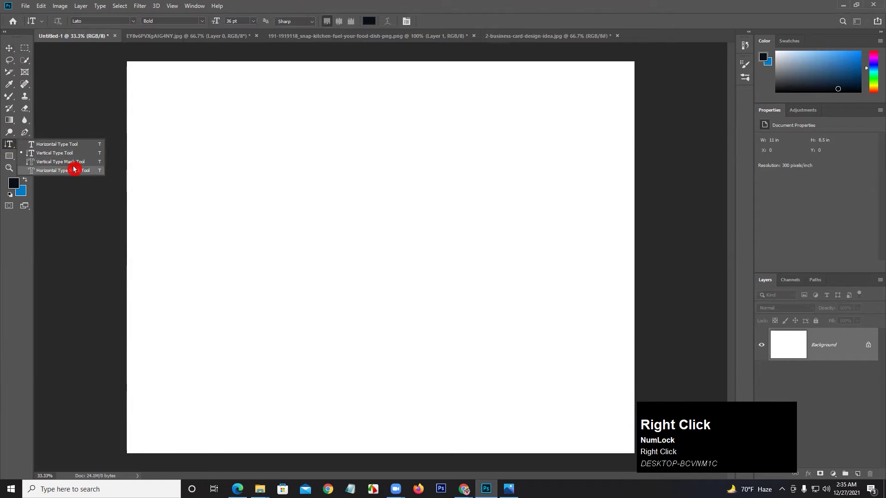
Make a vertical Lorem Ipsum selection with the Vertical Type Mask Tool, fill it blue, then deselect.
click(75, 168)
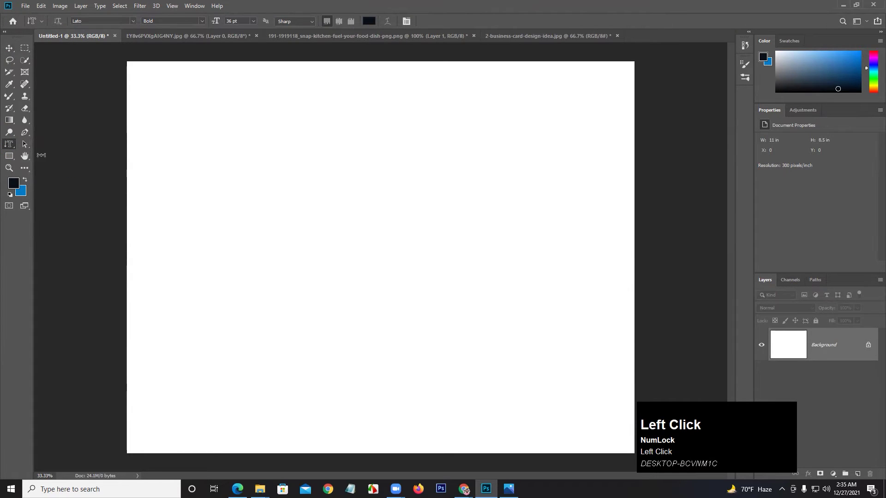
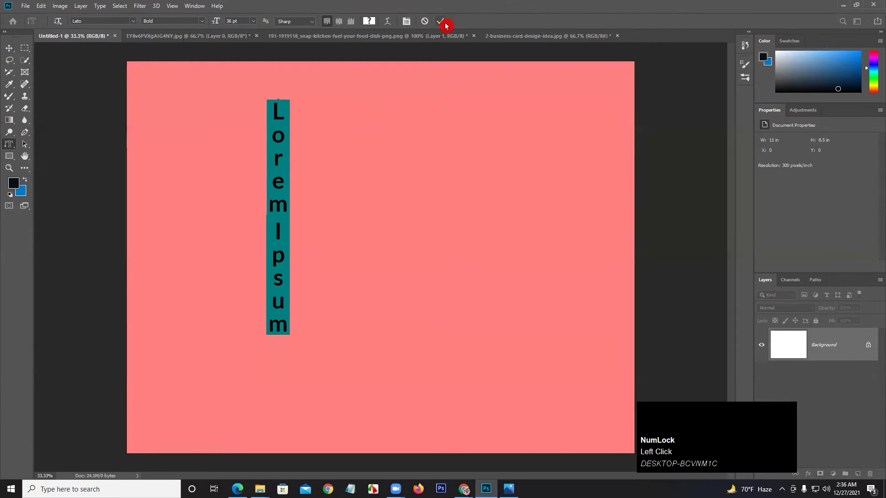
click(446, 26)
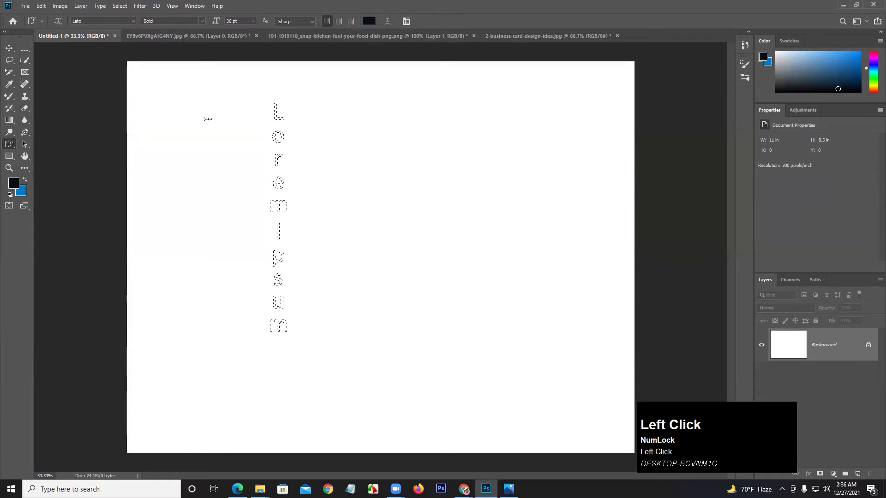
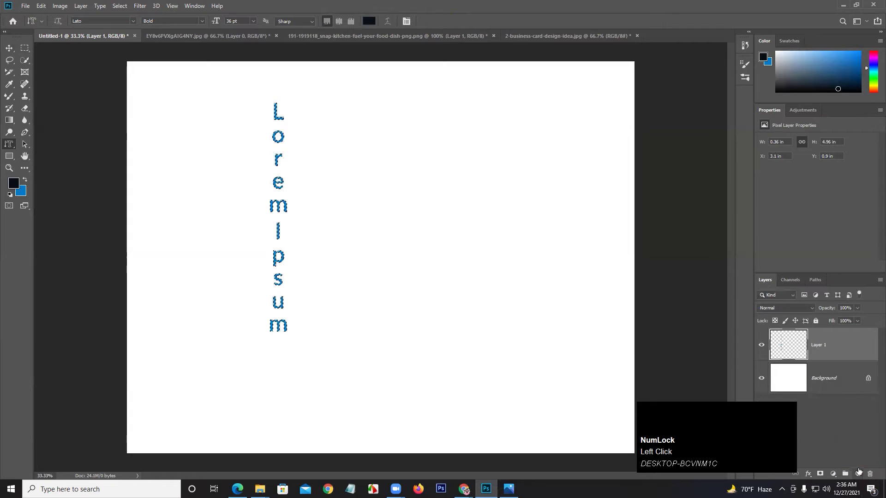
key(ctrl+d)
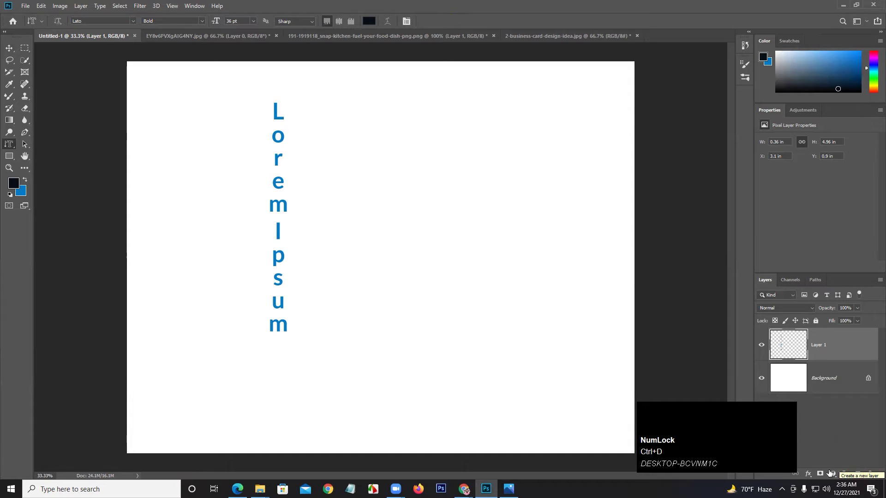
Make a horizontal Lorem Ipsum selection with the Horizontal Type Mask Tool, fill it black, then deselect.
right_click(10, 151)
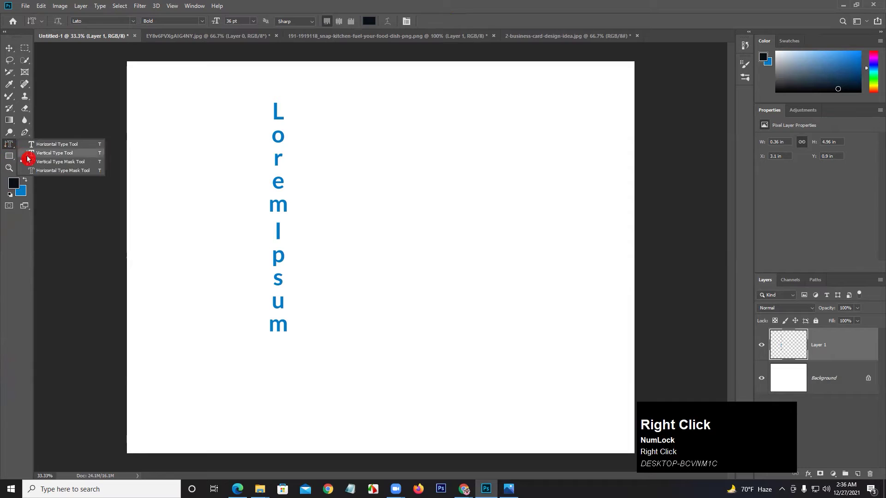
click(45, 173)
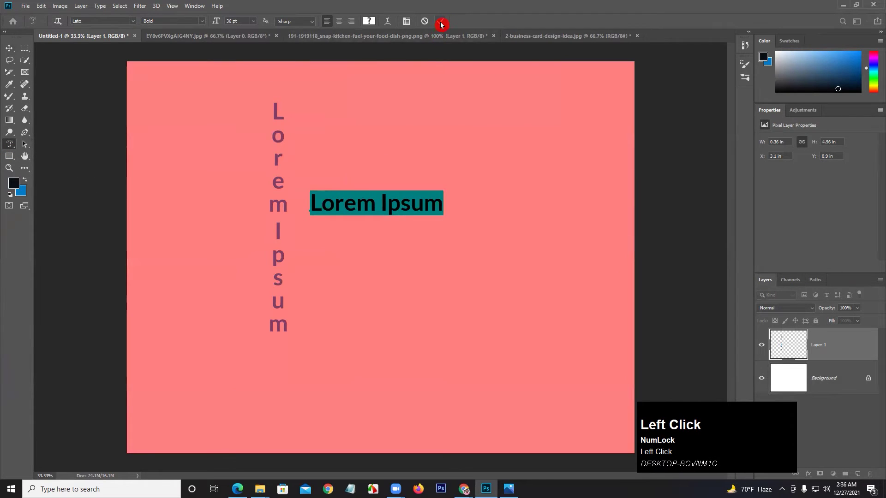
click(443, 27)
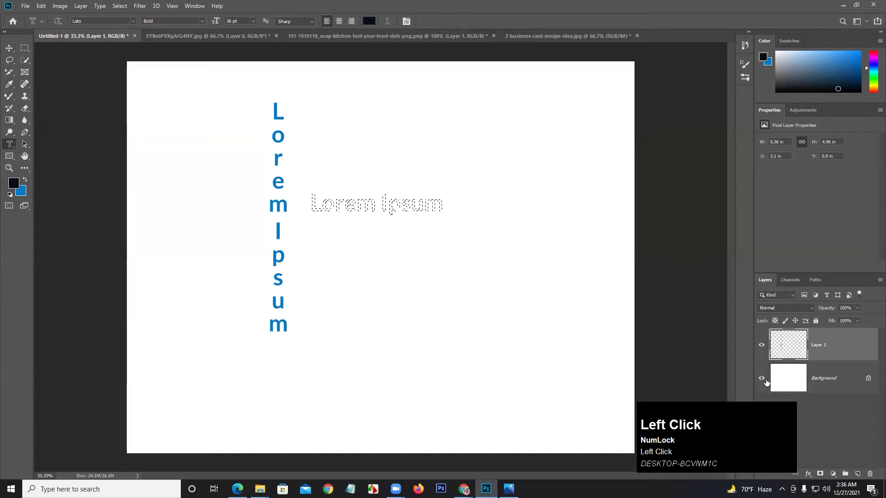
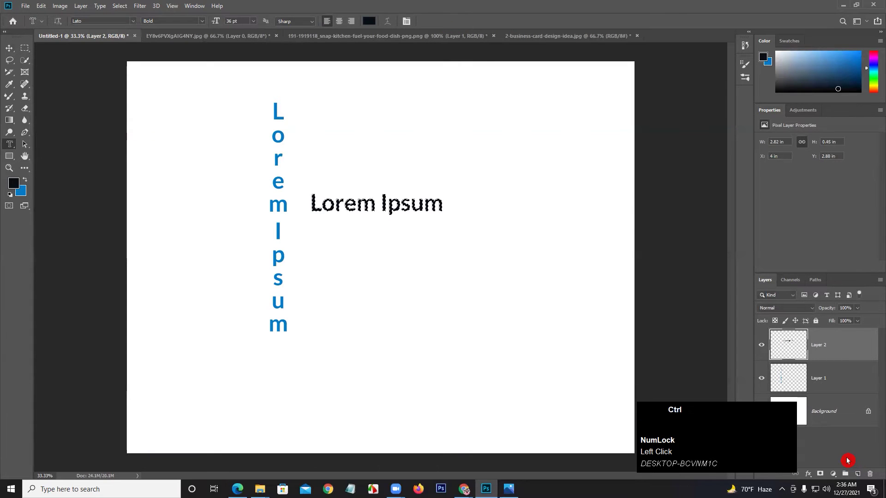
key(ctrl+d)
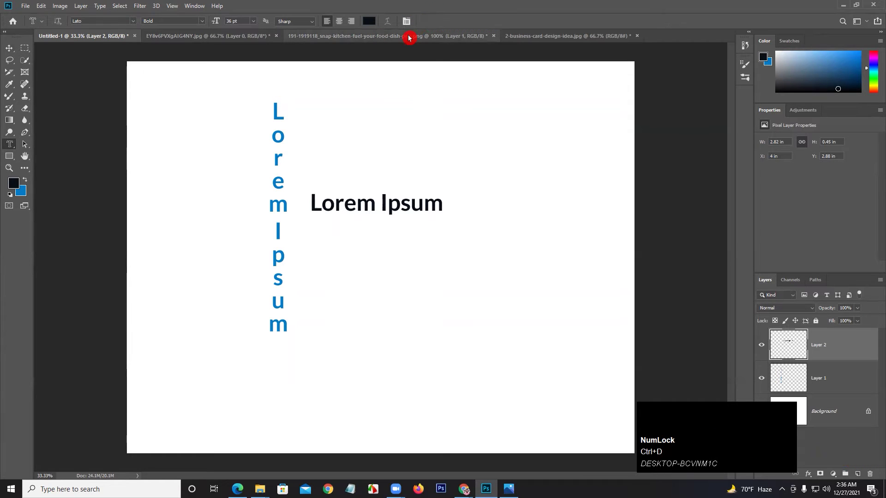
right_click(10, 150)
Place a new Lorem Ipsum line, colour the text blue, and try alignments before returning to left align.
click(54, 149)
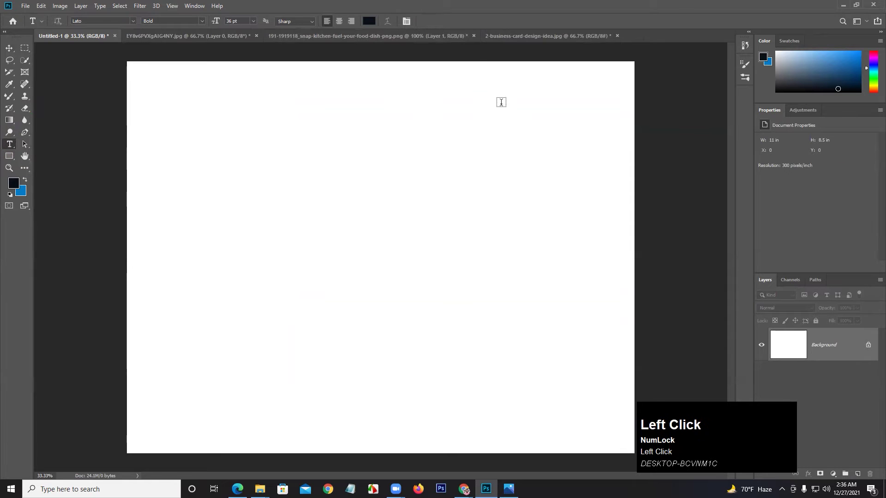
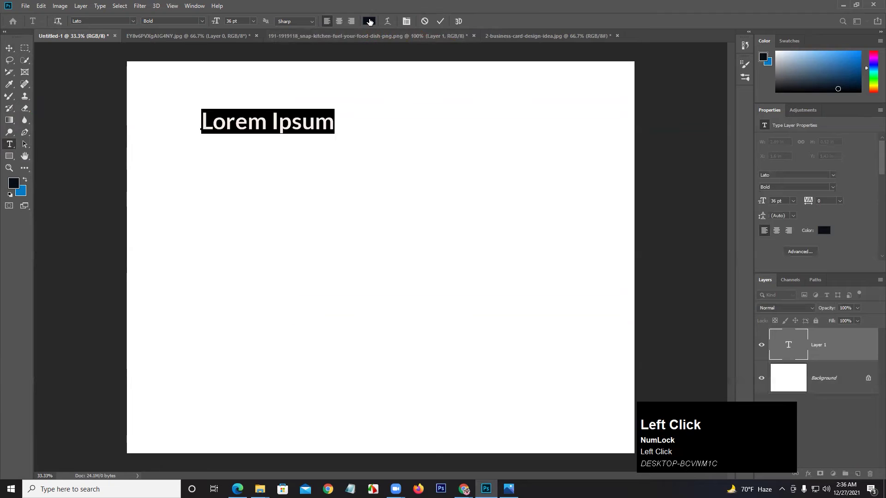
drag(437, 24, 535, 109)
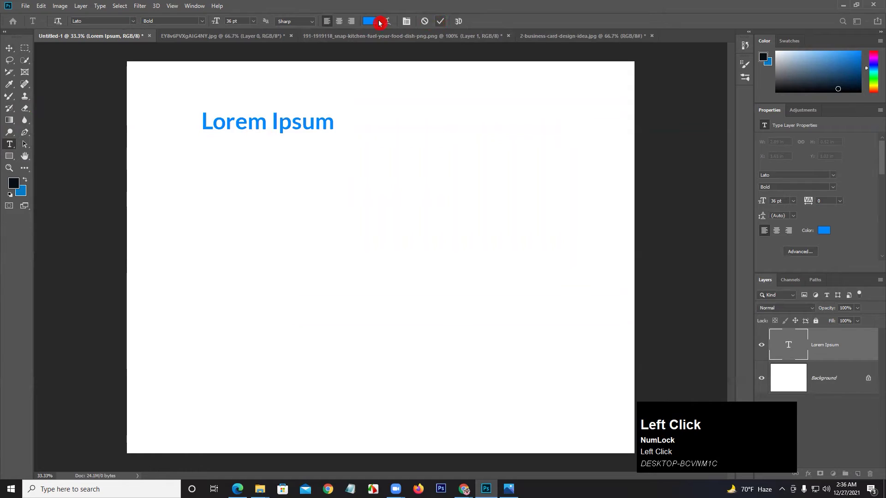
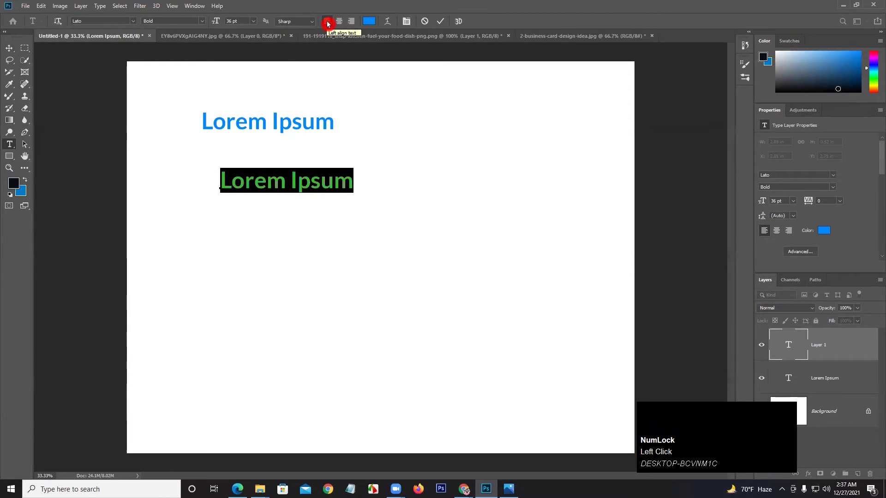
click(342, 28)
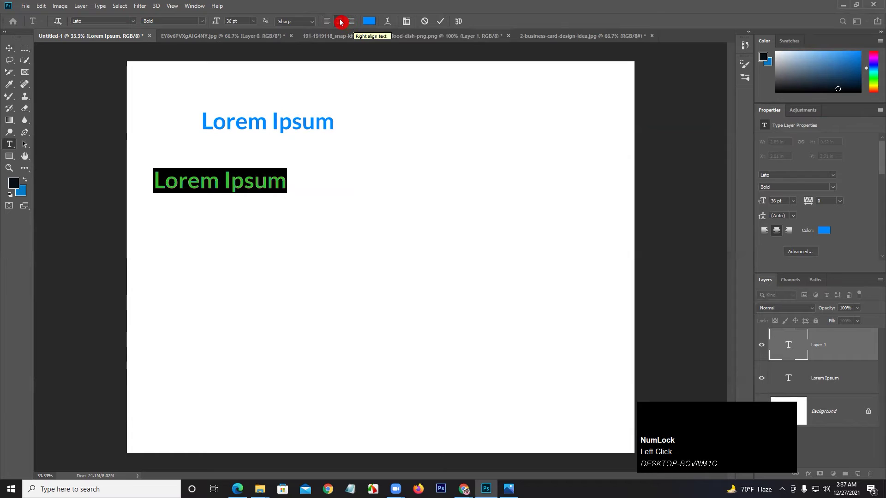
click(332, 24)
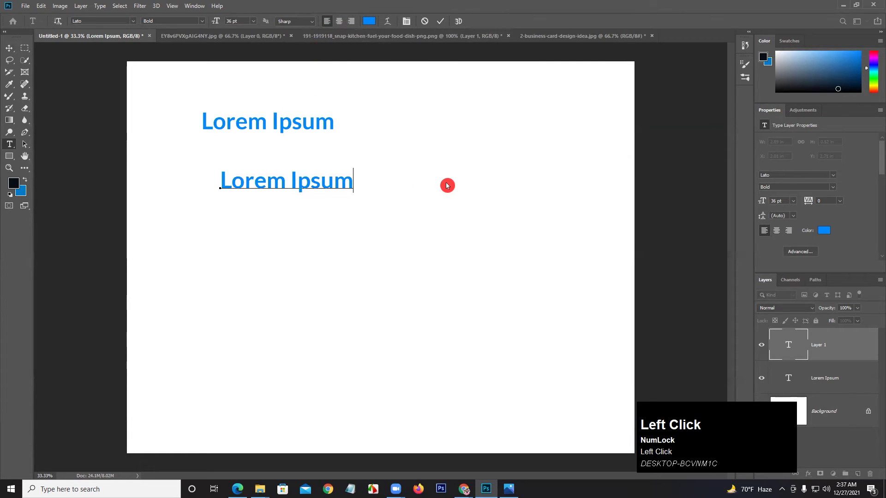
Extend the second line so it reads Lorem Ipsum ajadj zzhdf.
key(space)
text(ajad)
key(space)
text(zzhdf)
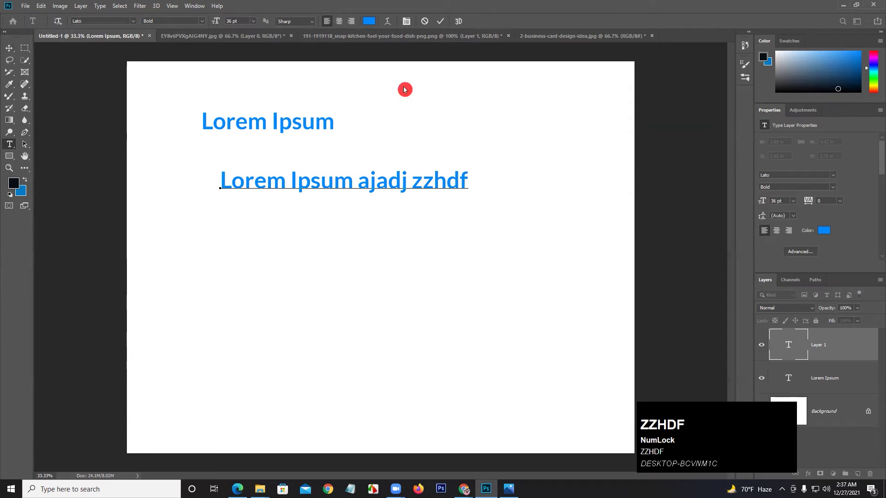
Add two more placeholder lines of gibberish text (aafdahjhdfhjhfdhahjh, ahdgahdfhadsfadf) as separate layers.
click(442, 25)
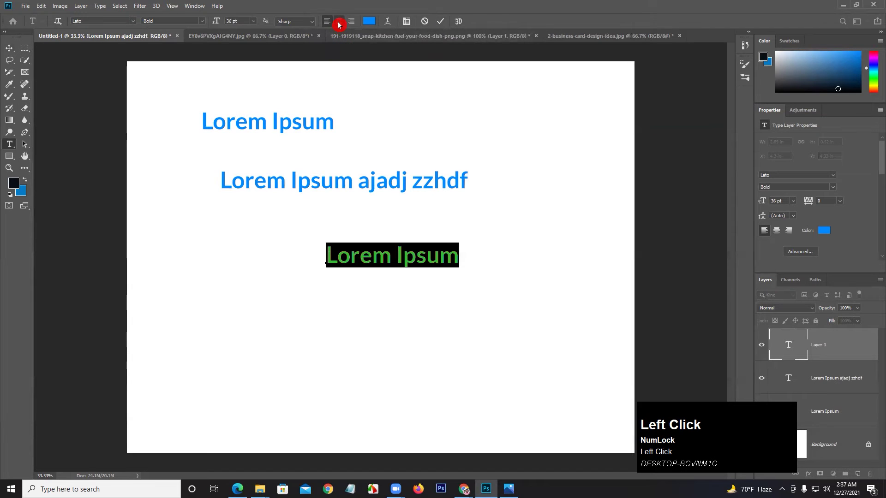
text(aafdahjhdfhjhfdhahjh)
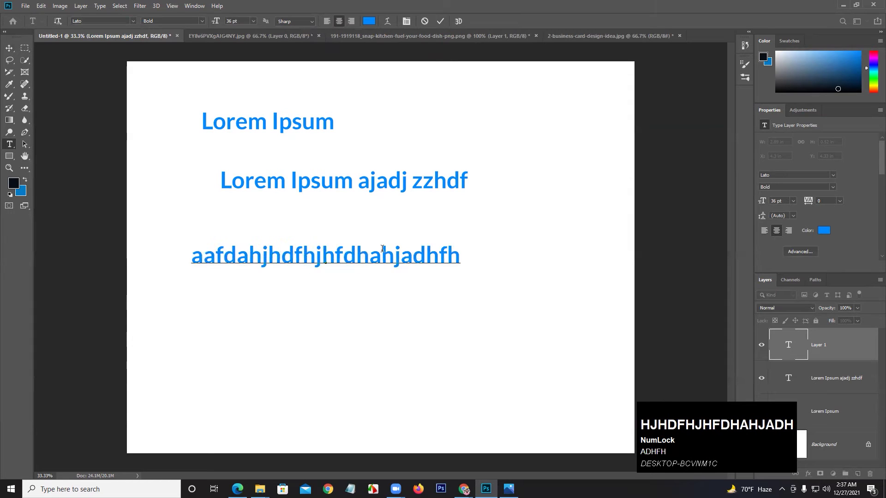
click(439, 22)
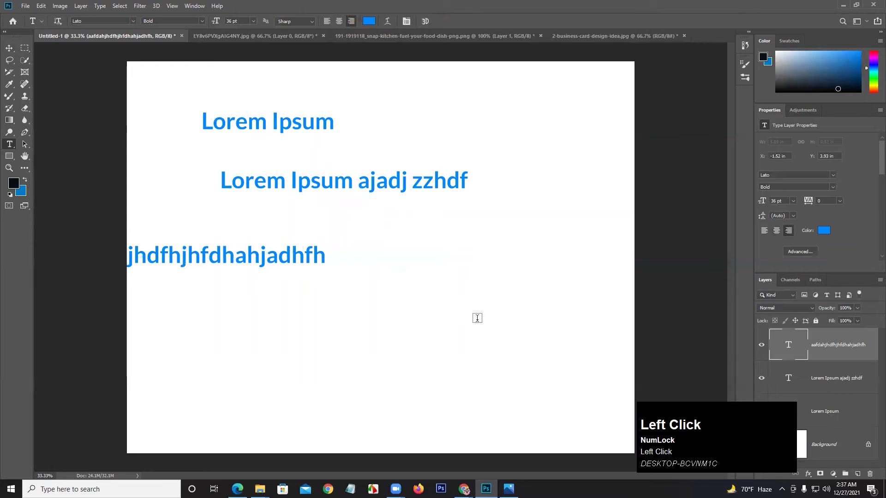
text(ahdgahdfhadsfadf)
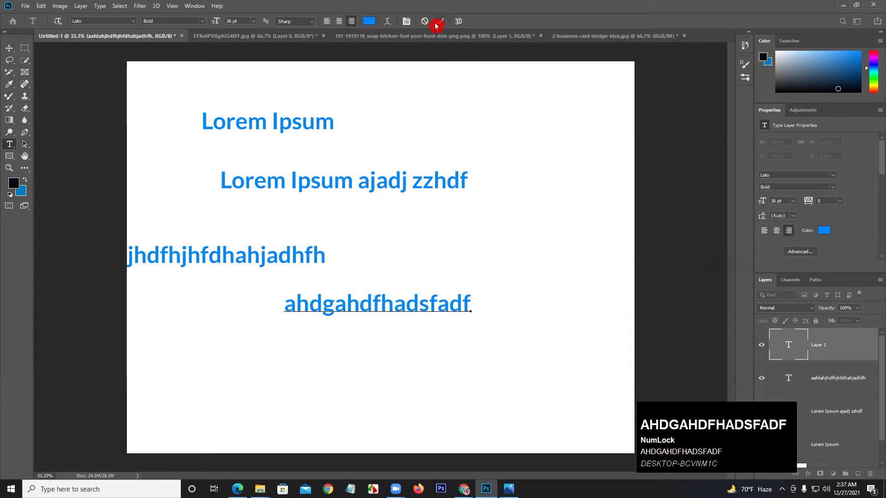
Commit the text and switch to the Move tool.
double_click(441, 28)
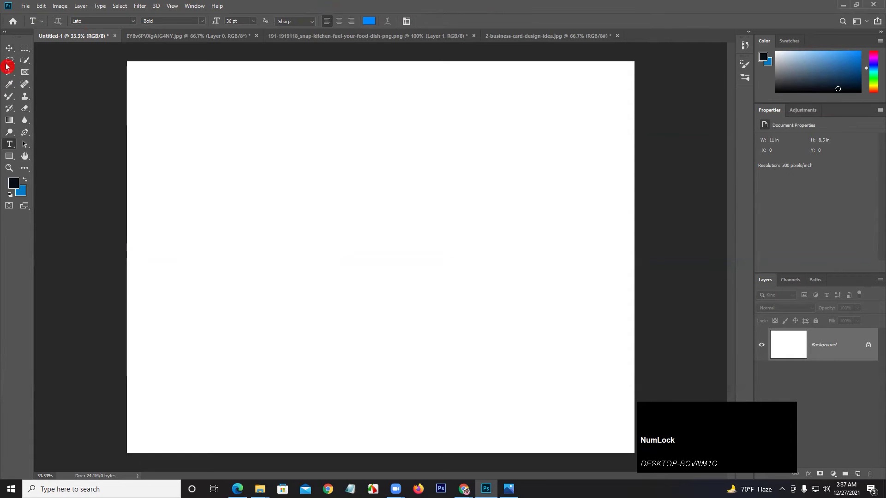
click(16, 54)
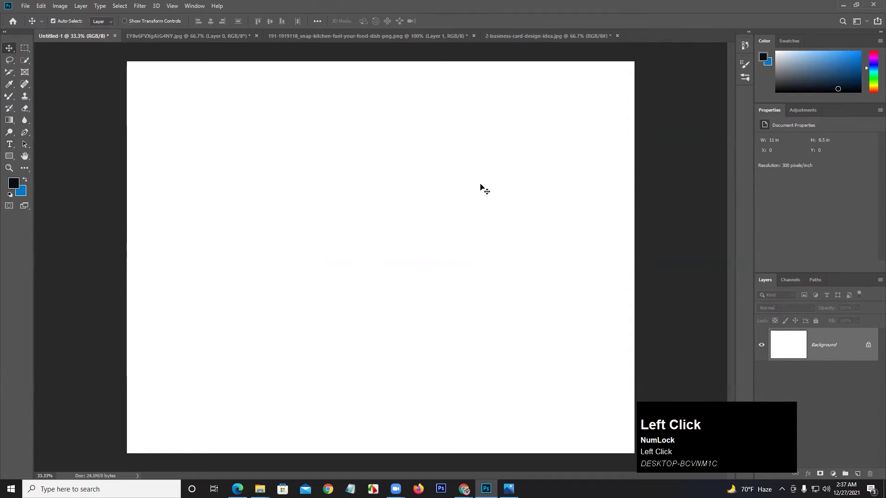
Show the Window menu's list of panels to reach the Character panel.
click(196, 9)
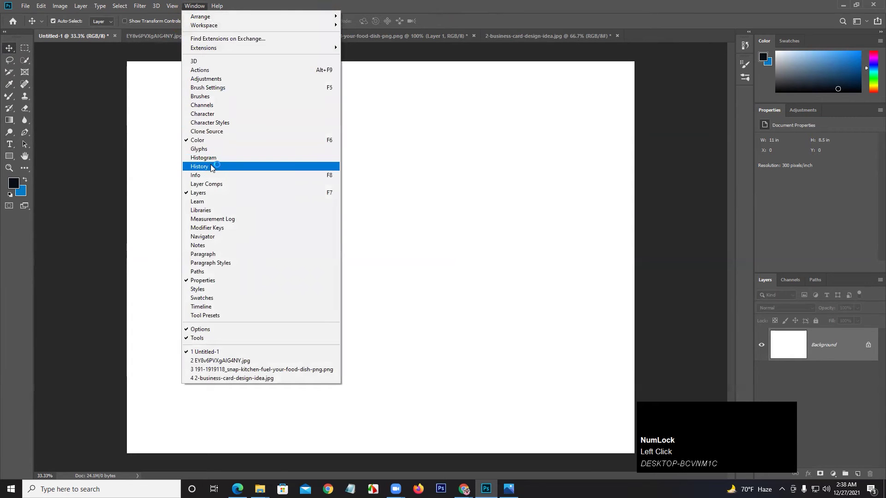
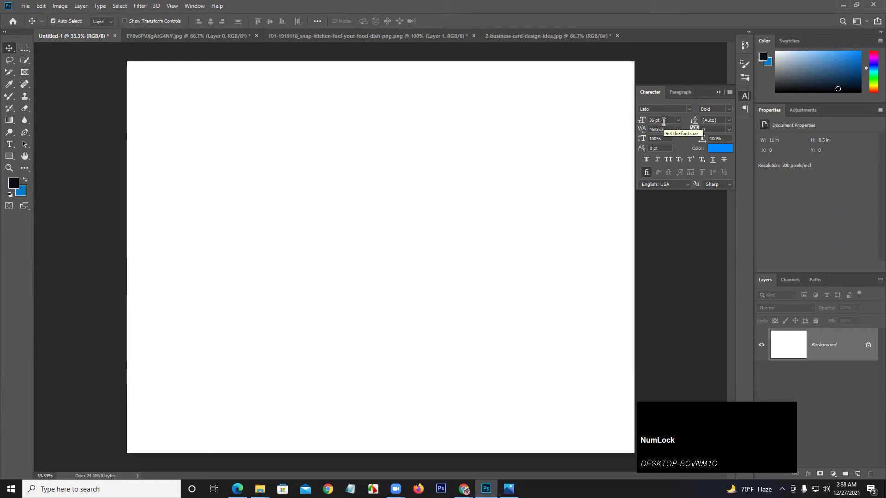
Start a new text layer and type craft saturation as its first line.
click(10, 148)
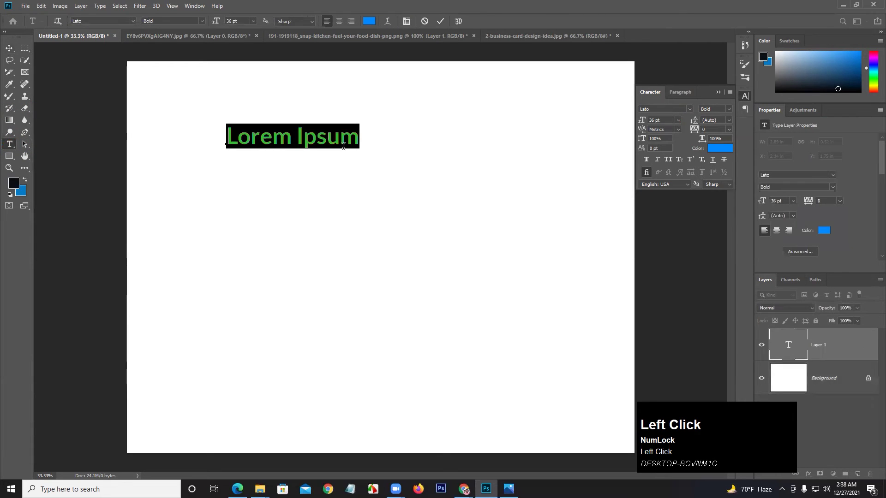
text(cra)
text(t)
key(space)
text(sat)
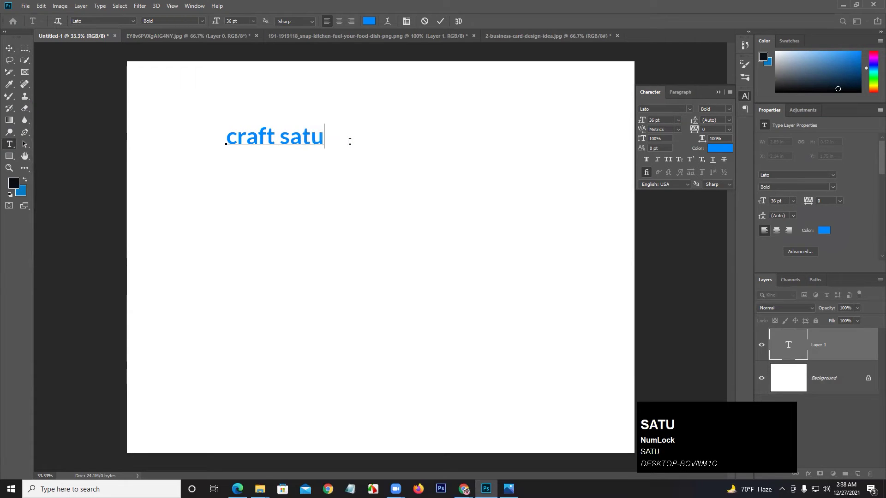
text(SATURation)
key(Return)
Add graphic design and adobe photoshop as the second and third lines.
text(grapf)
text(hic)
key(space)
text(design)
key(Return)
text(adp)
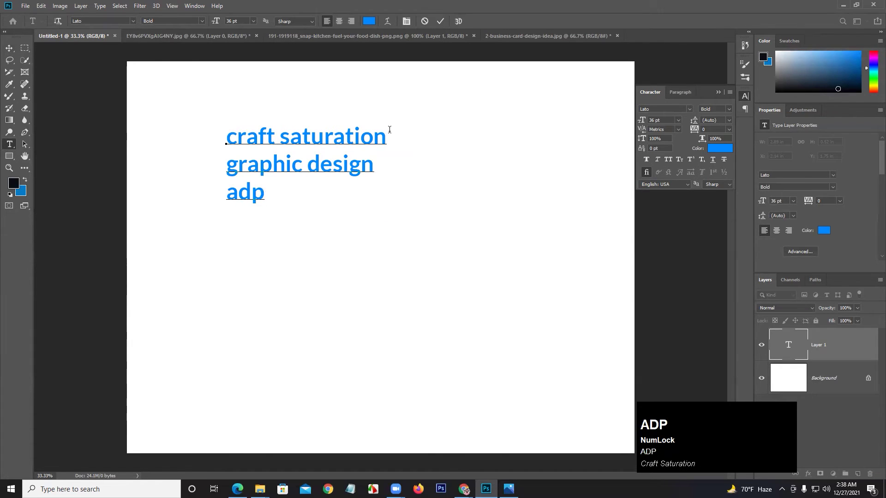
text(e)
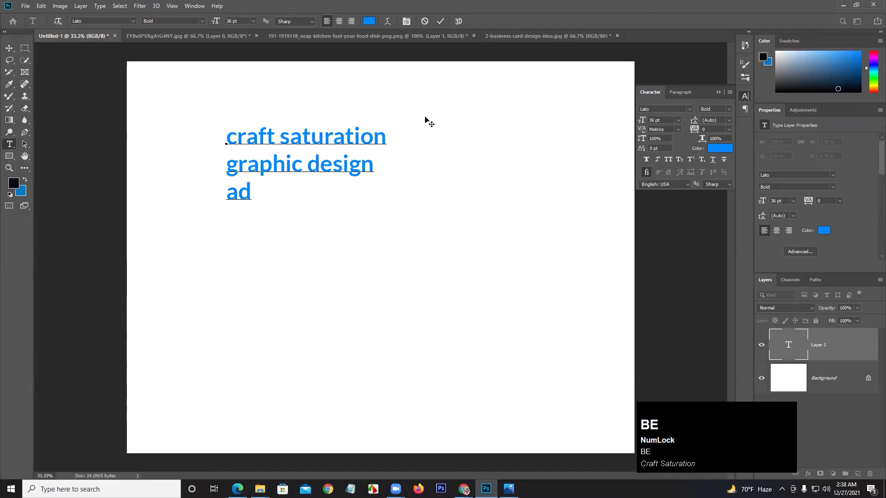
text(be)
key(space)
text(pho)
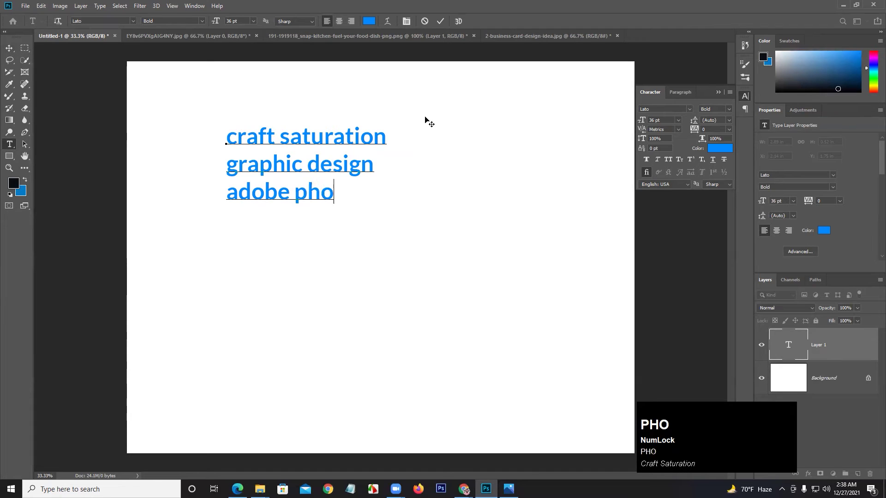
text(toshop)
key(space)
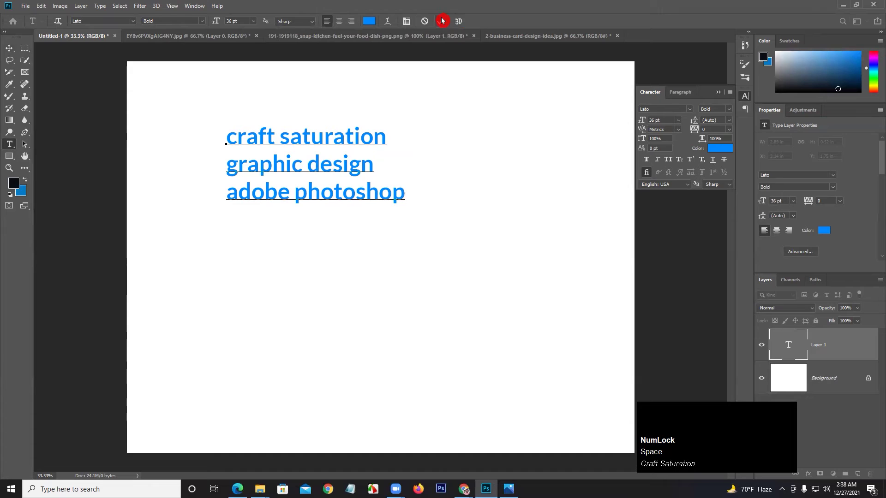
Nudge the three-line text down-right and restyle it in the Character panel, enlarging the size to 48 pt.
drag(443, 22, 697, 113)
click(697, 112)
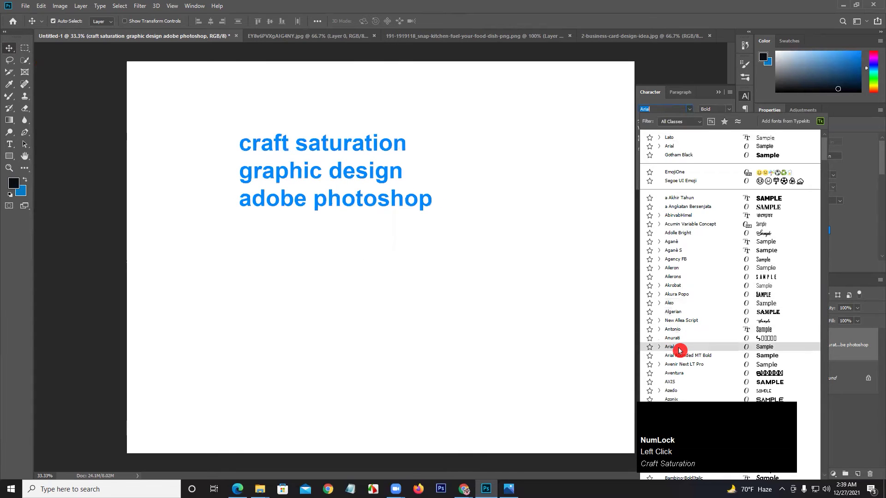
drag(680, 353, 730, 126)
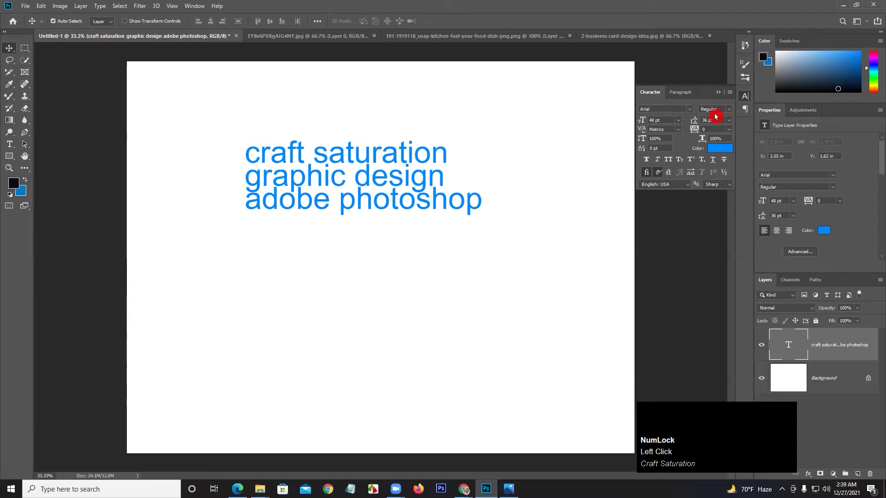
click(730, 126)
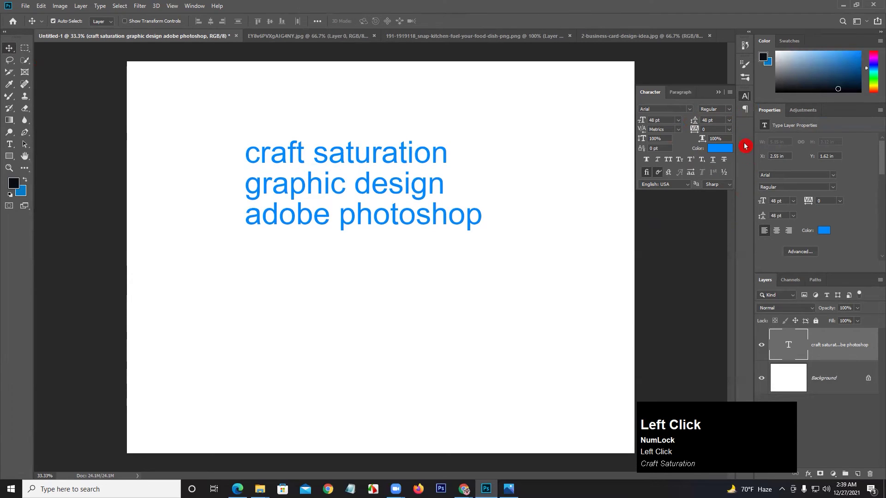
drag(730, 126, 273, 156)
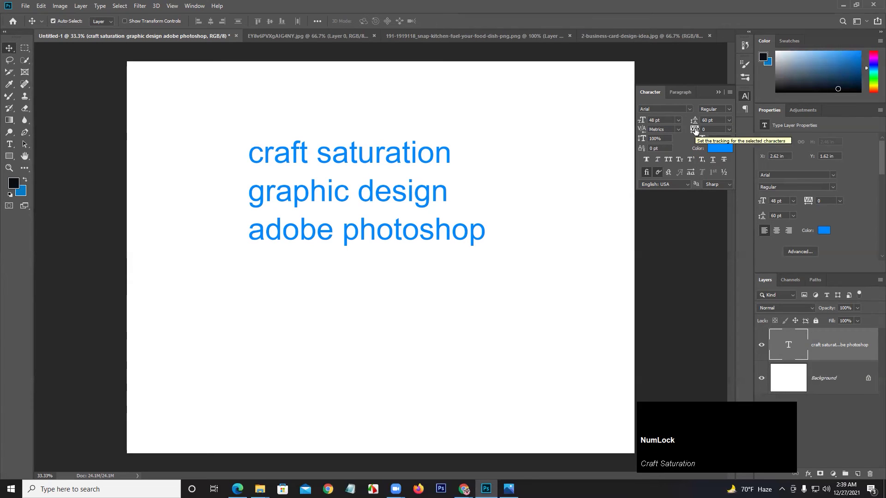
click(731, 133)
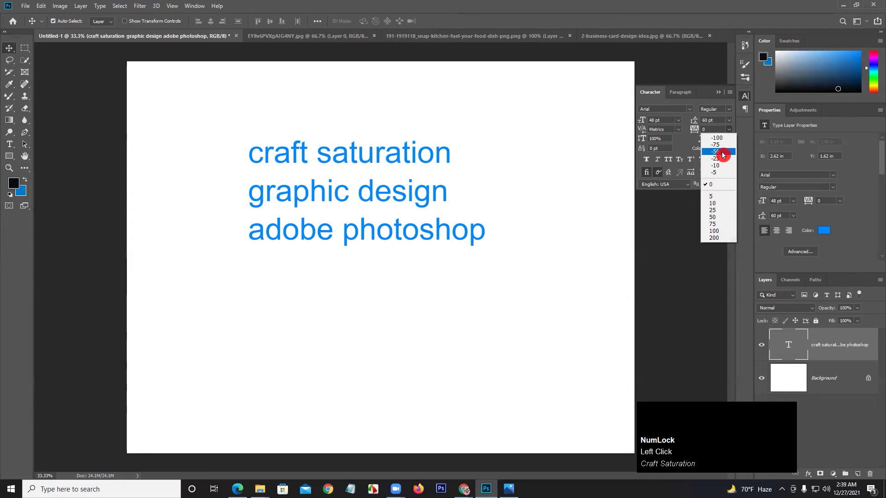
click(720, 142)
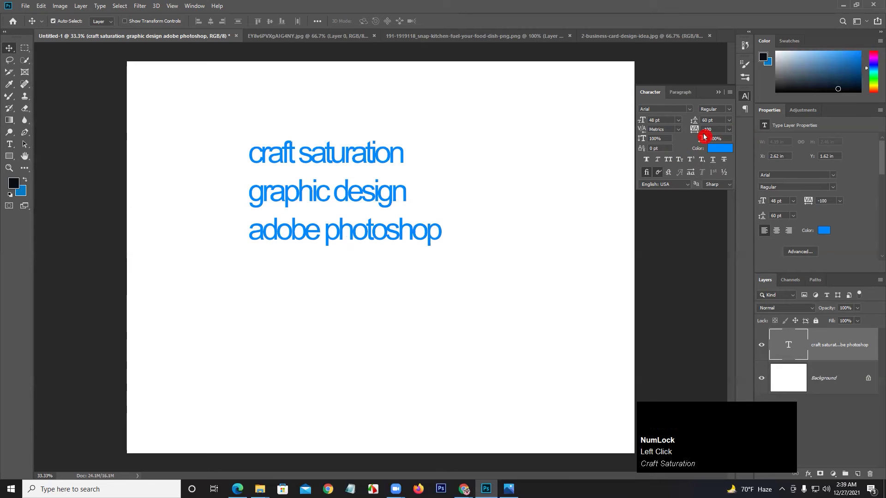
click(730, 135)
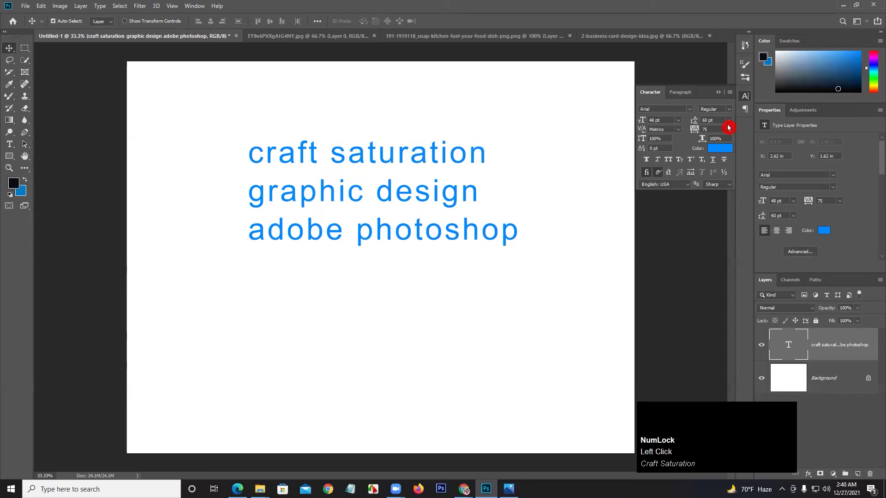
Stretch the three blue lines to 150% Vertical Scale in the Character panel.
drag(729, 135, 620, 143)
key(Return)
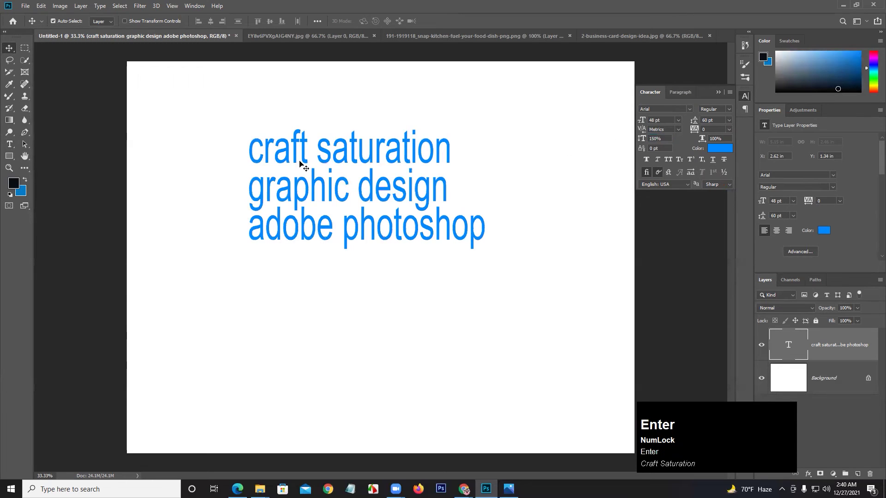
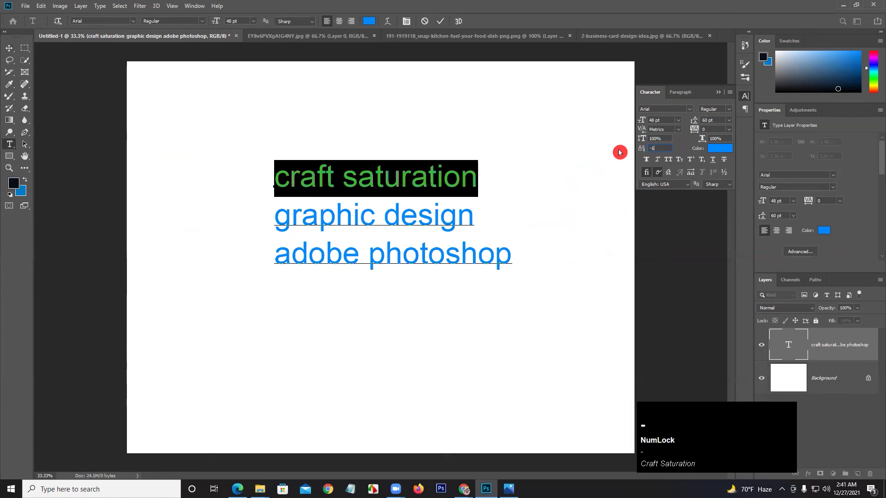
Shift the first line's baseline down 5 pt, then return it to 0 pt.
key(Return)
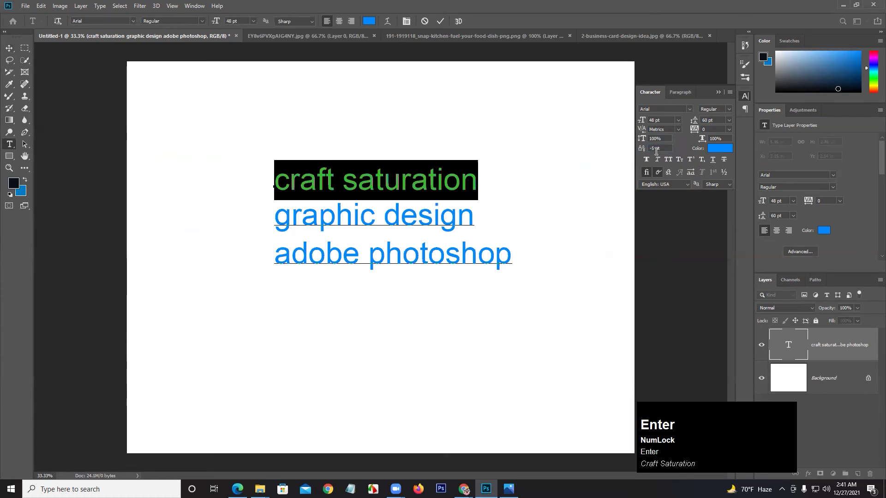
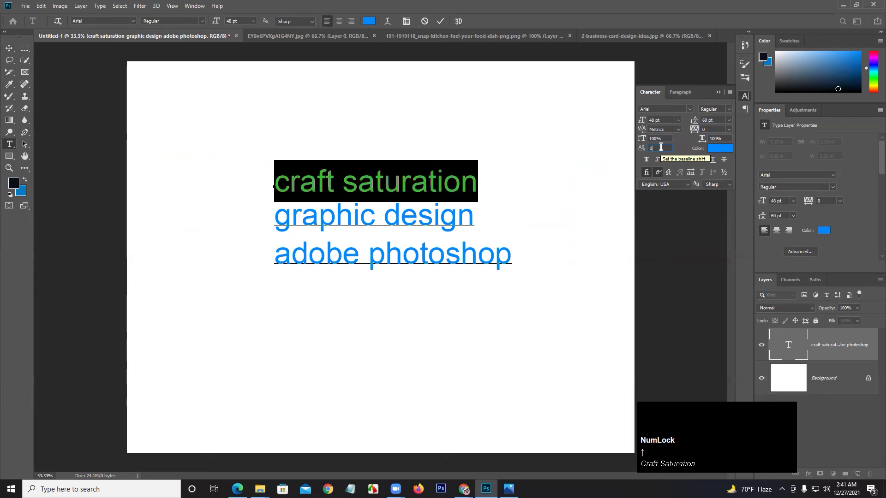
key(Return)
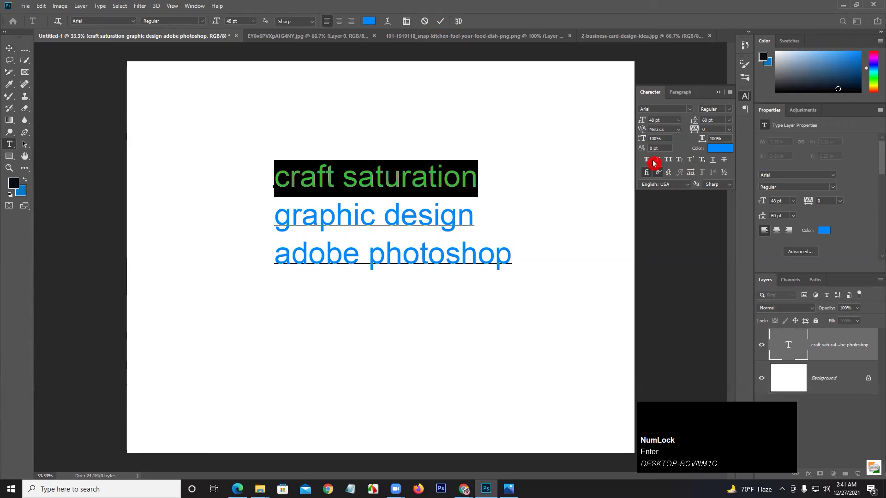
Reposition the text block, try Faux Italic, and set the three lines to All Caps.
drag(445, 25, 646, 164)
drag(646, 164, 659, 166)
click(659, 166)
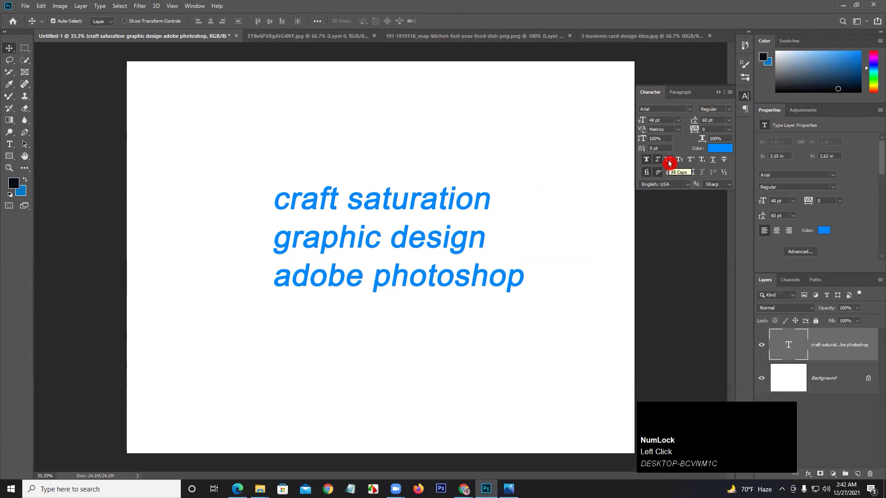
drag(670, 165, 656, 163)
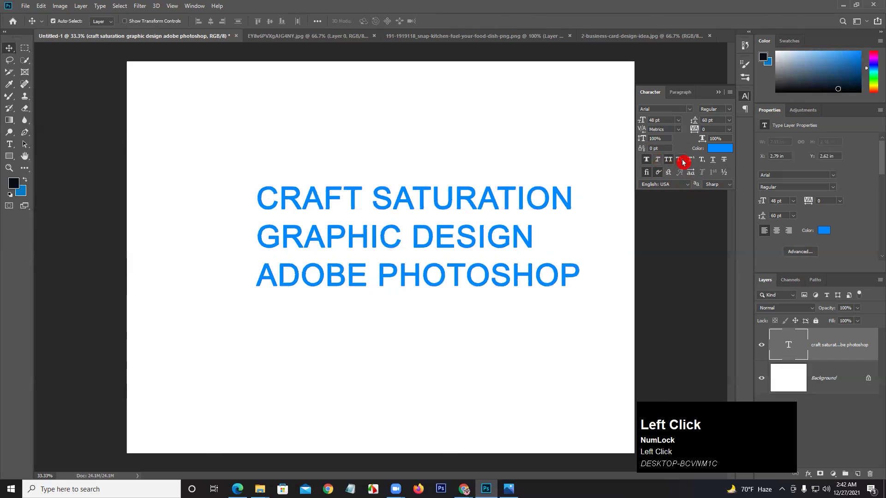
drag(684, 164, 642, 163)
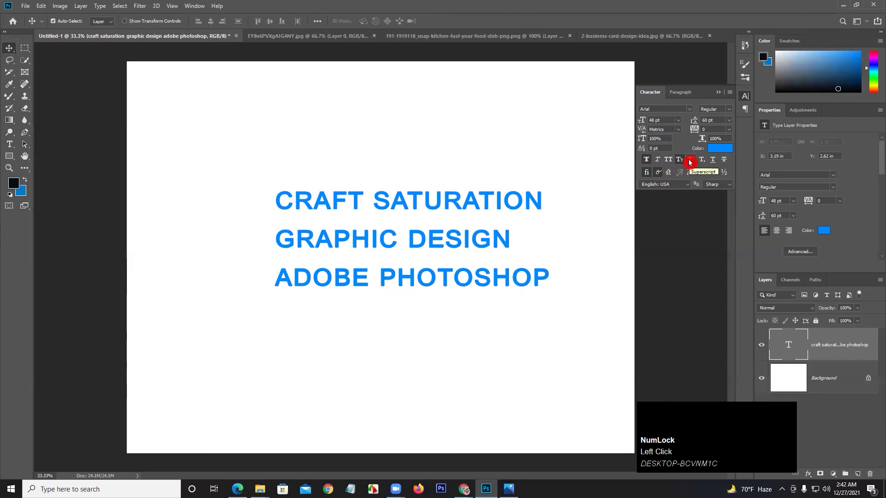
Start a new Lorem Ipsum text layer below the three lines.
drag(399, 204, 9, 150)
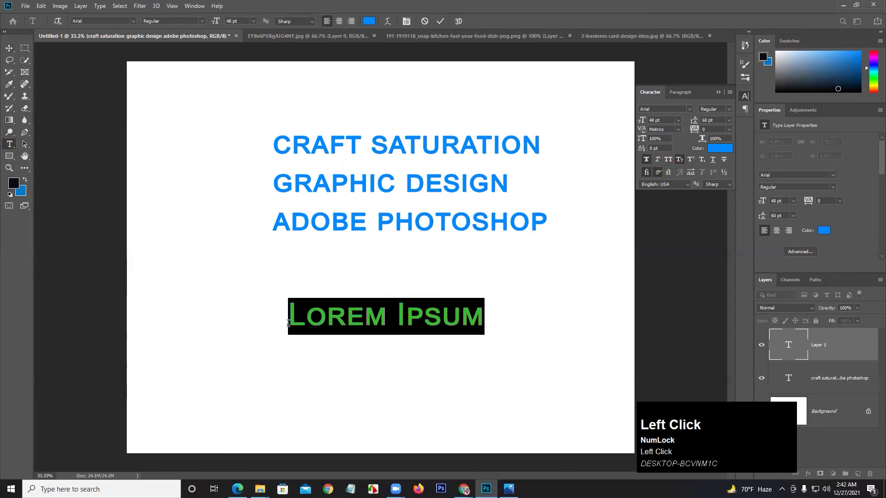
Replace the placeholder with 'a1' and give the 1 a -30 pt baseline shift.
key(a)
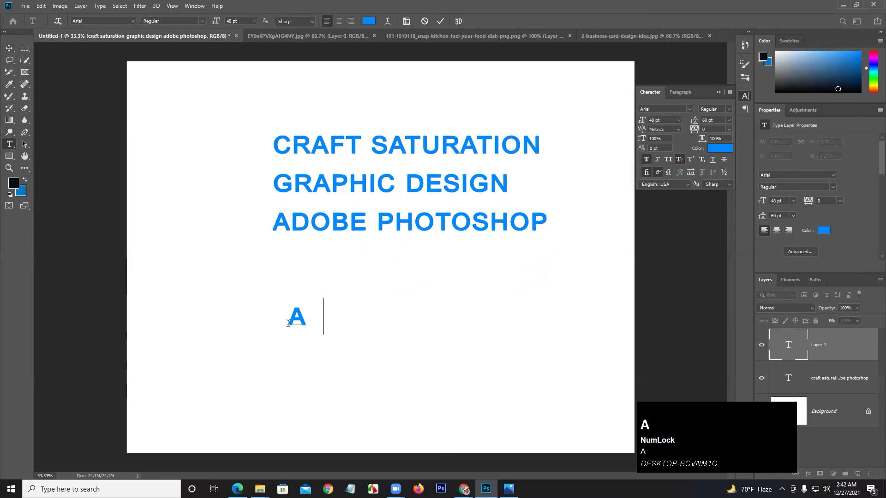
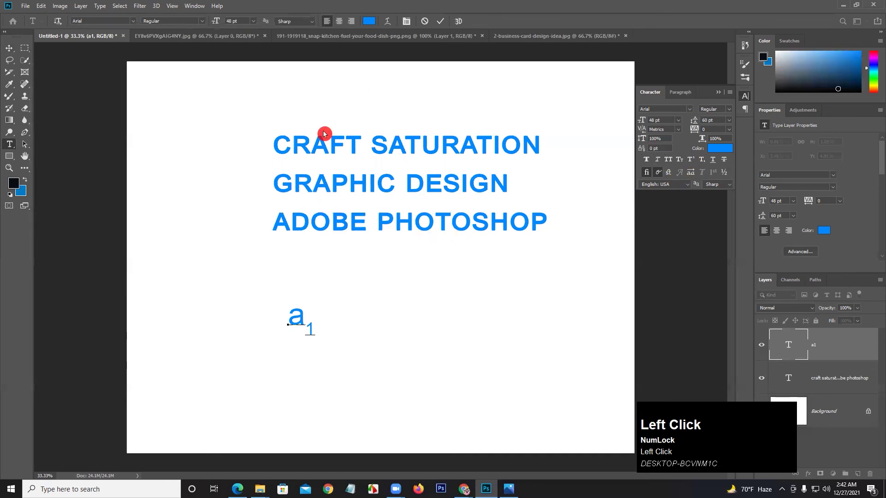
drag(12, 56, 626, 160)
key(-)
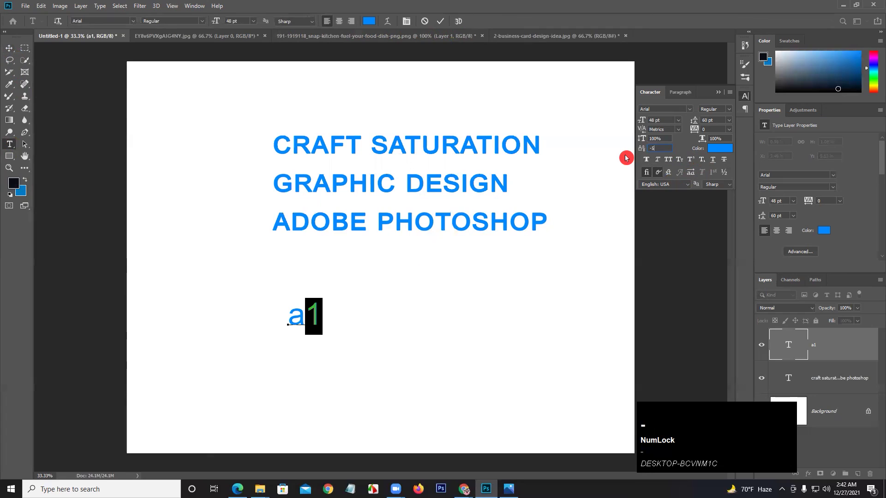
key(Return)
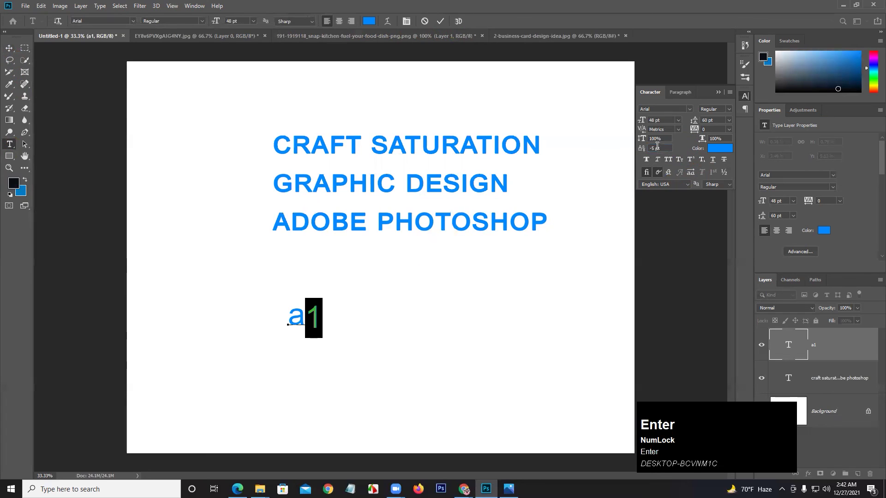
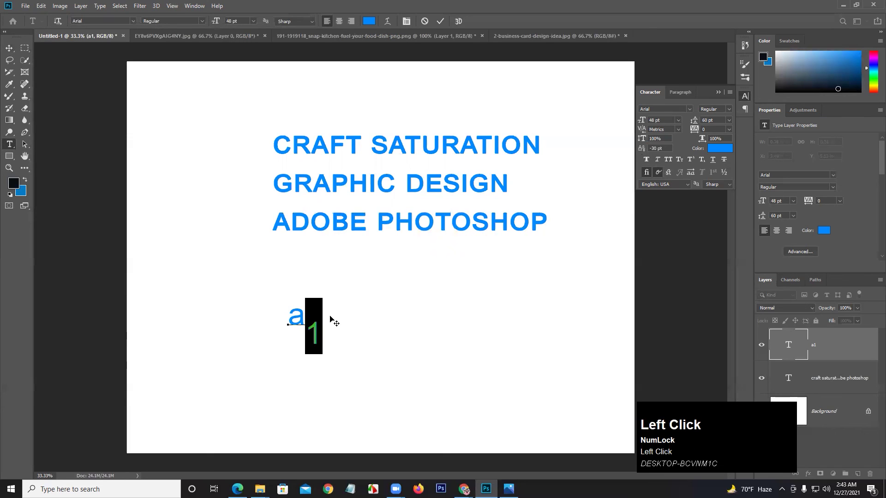
Try Strikethrough on the three capital lines and move the block lower-left toward a1.
drag(12, 50, 714, 165)
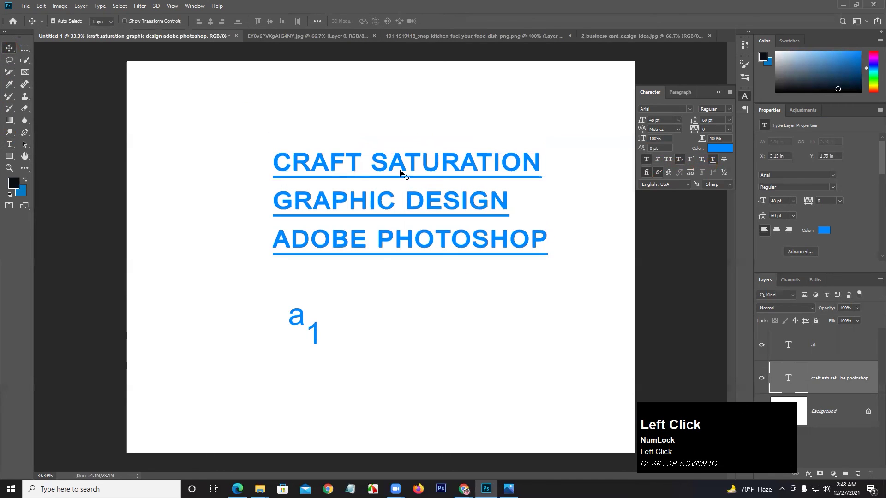
click(716, 166)
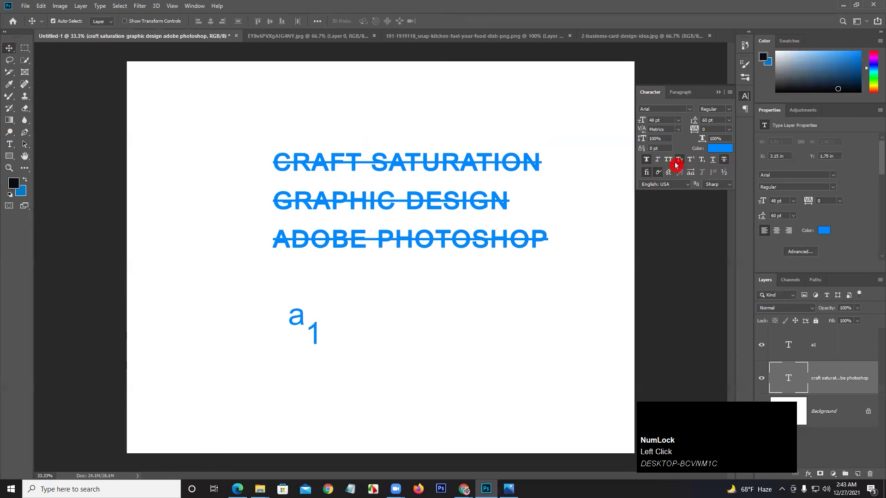
drag(728, 164, 439, 308)
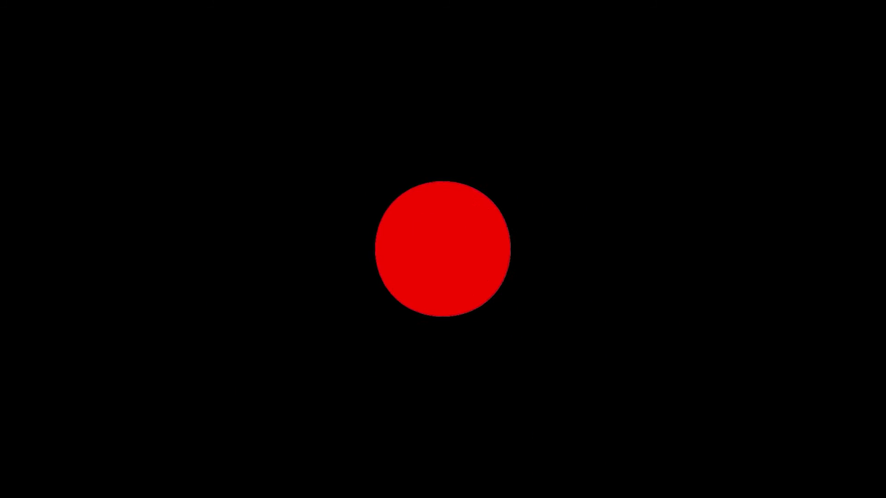